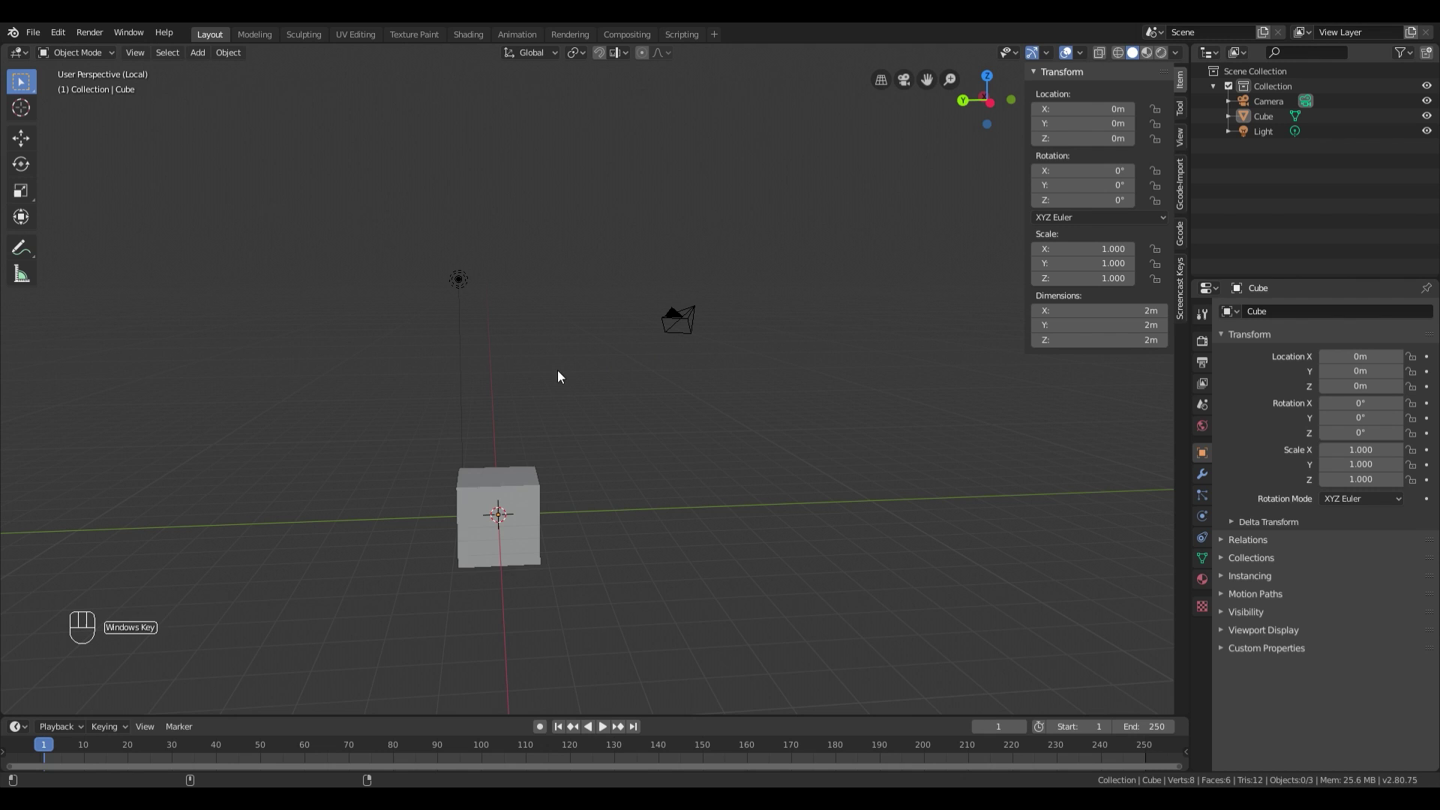
# Step: Delete the default cube, camera and light and bring up the Gcode Import settings with Split Layers on
pyautogui.scroll(-3)
pyautogui.scroll(3)
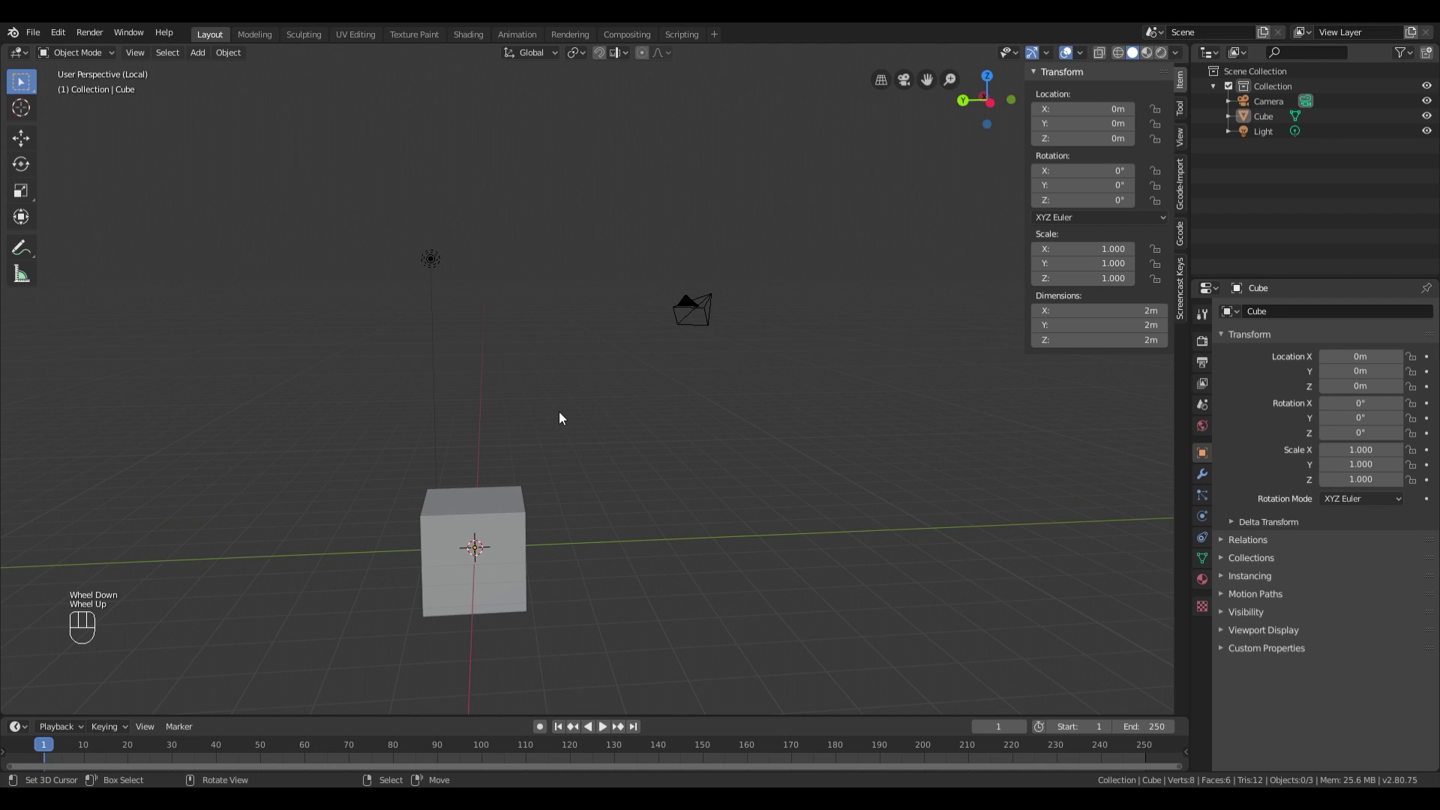
pyautogui.press('a')
pyautogui.middleClick(621, 483)
pyautogui.press('Delete')
pyautogui.moveTo(449, 485); pyautogui.dragTo(595, 470)
pyautogui.press('Escape')
pyautogui.click(609, 331)
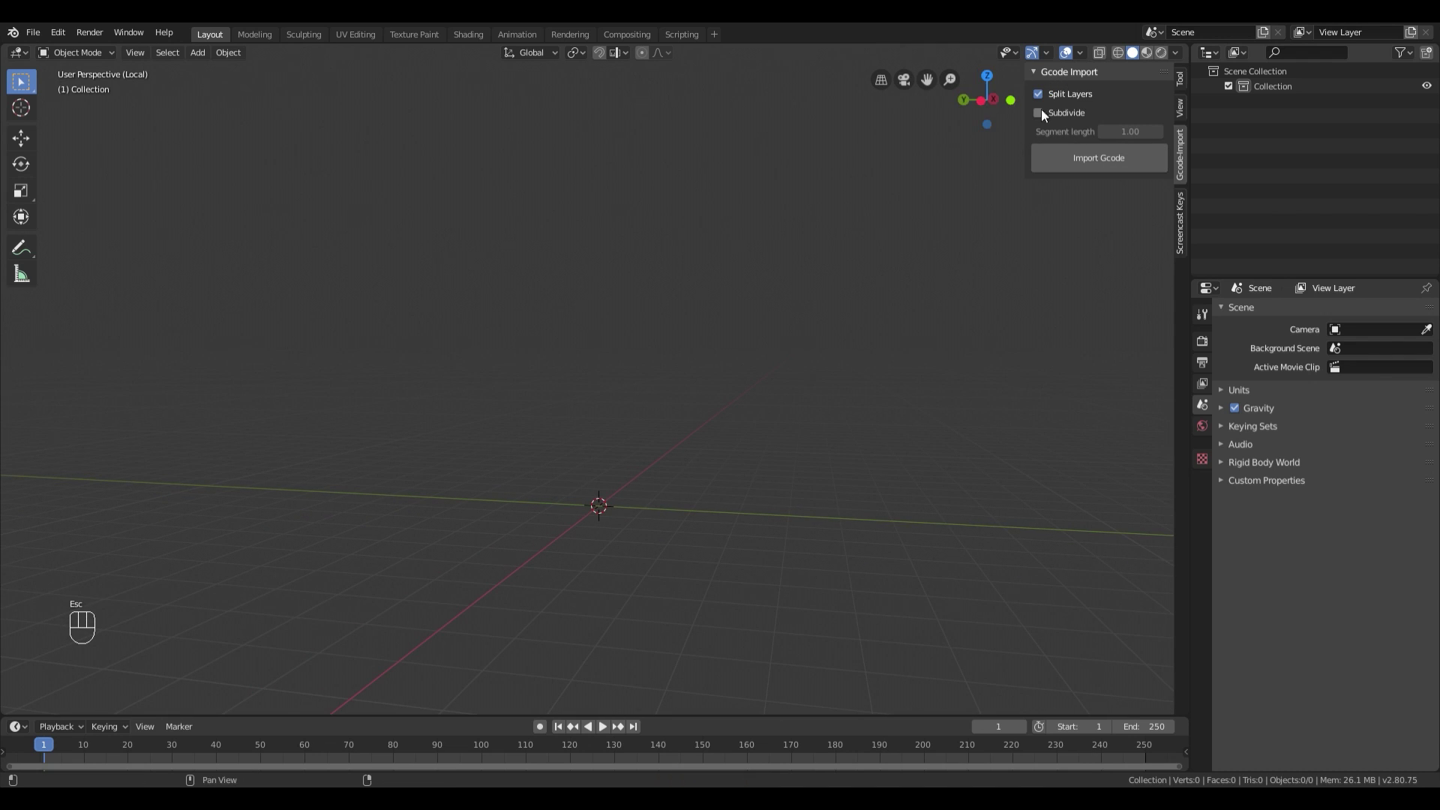
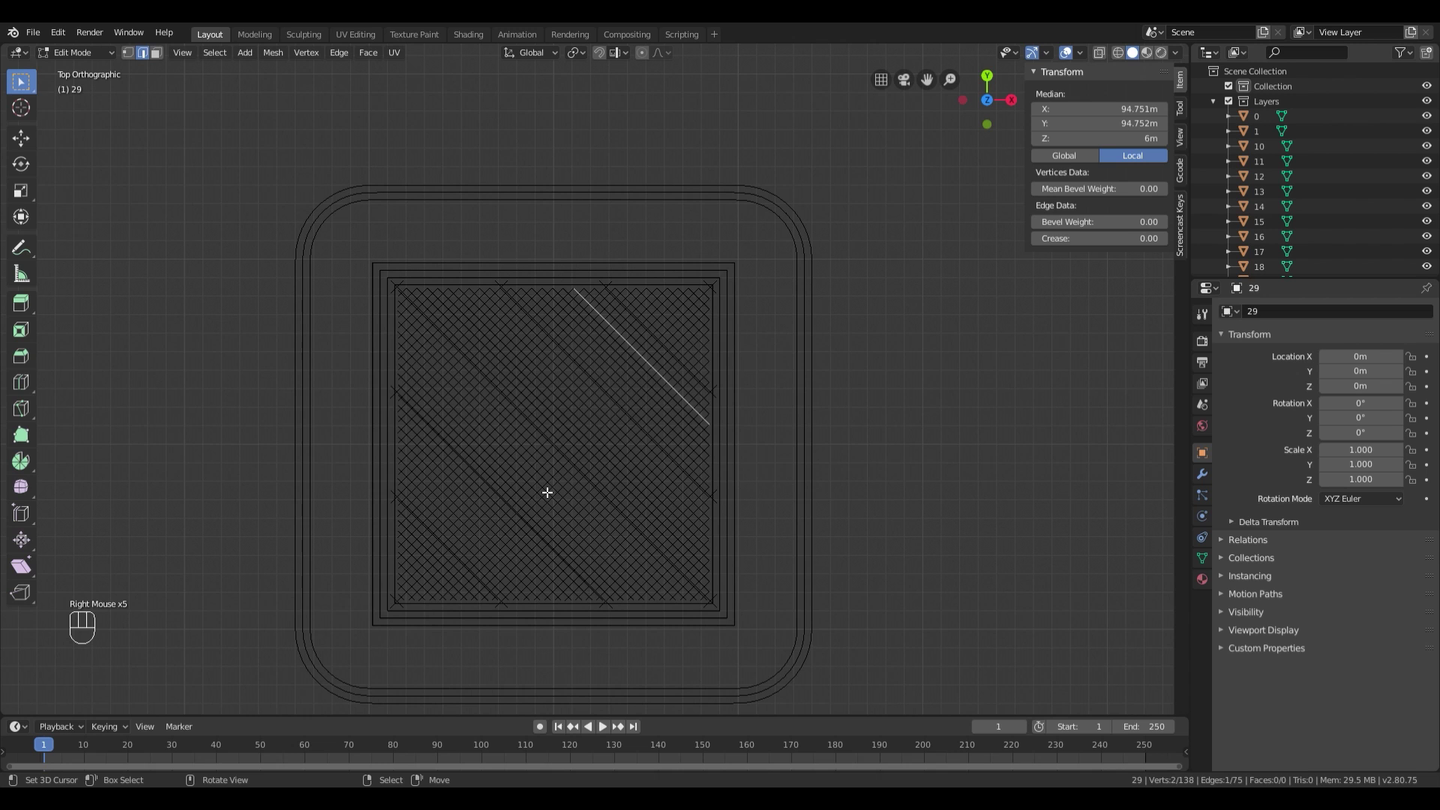
# Step: Circle-select the infill edges of layer 29, refining the selection edge by edge
pyautogui.press('c')
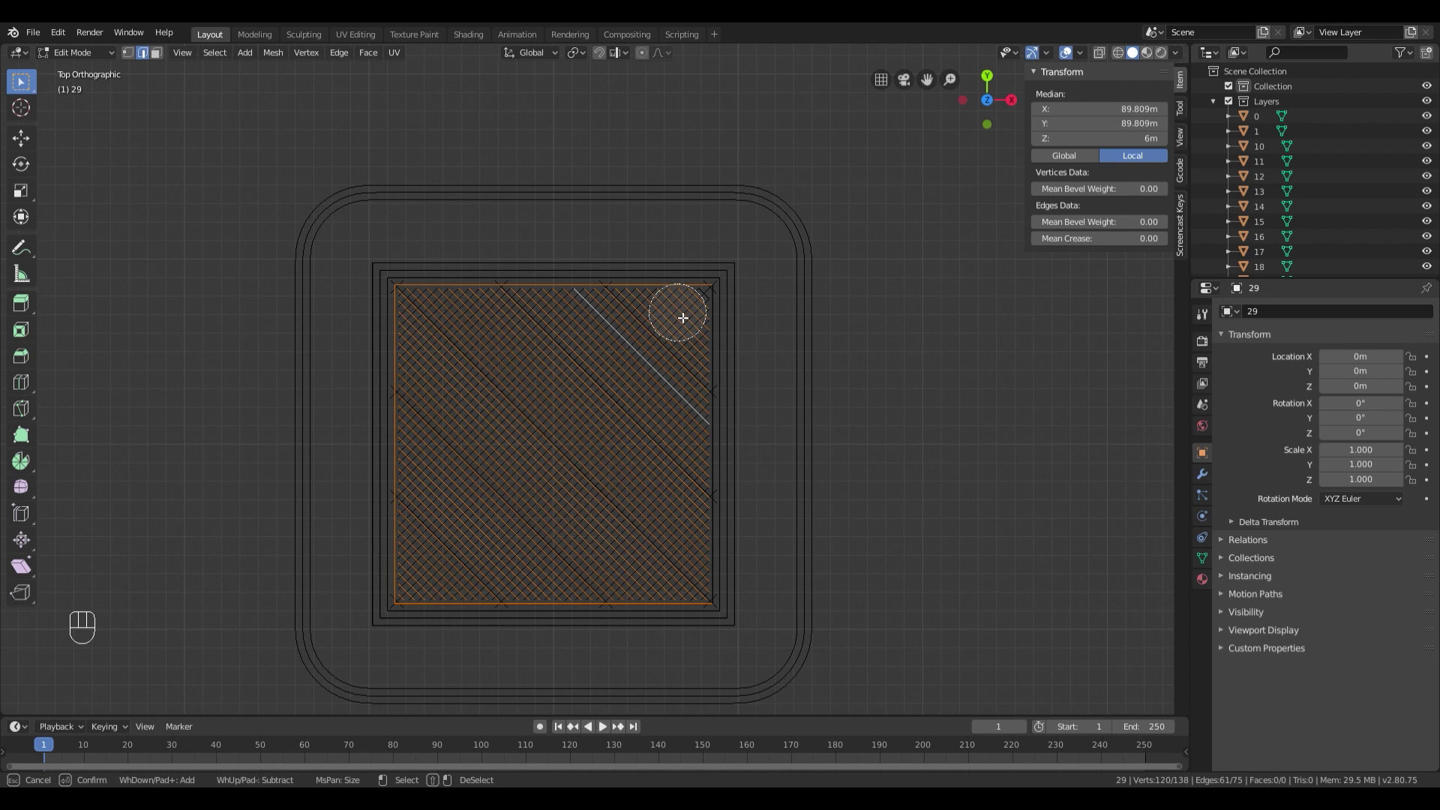
pyautogui.scroll(3)
pyautogui.rightClick(753, 367)
pyautogui.scroll(3)
pyautogui.rightClick(724, 393)
pyautogui.rightClick(724, 393)
pyautogui.rightClick(718, 398)
pyautogui.rightClick(730, 395)
pyautogui.rightClick(734, 368)
pyautogui.rightClick(727, 374)
pyautogui.rightClick(729, 364)
pyautogui.rightClick(721, 369)
pyautogui.rightClick(695, 290)
pyautogui.rightClick(690, 279)
pyautogui.rightClick(587, 609)
pyautogui.rightClick(406, 541)
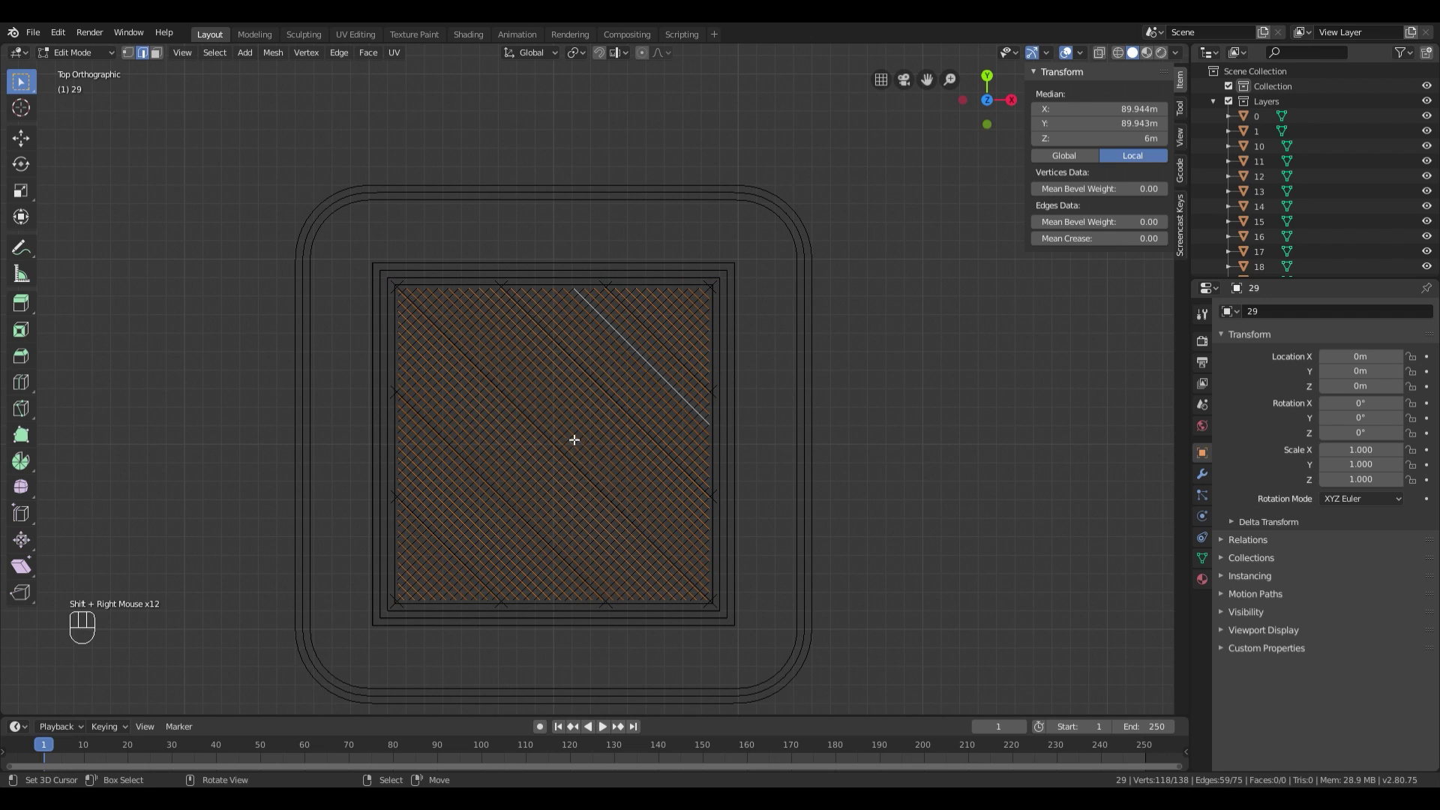
# Step: Subdivide the selected infill edges into many short segments
pyautogui.press('w')
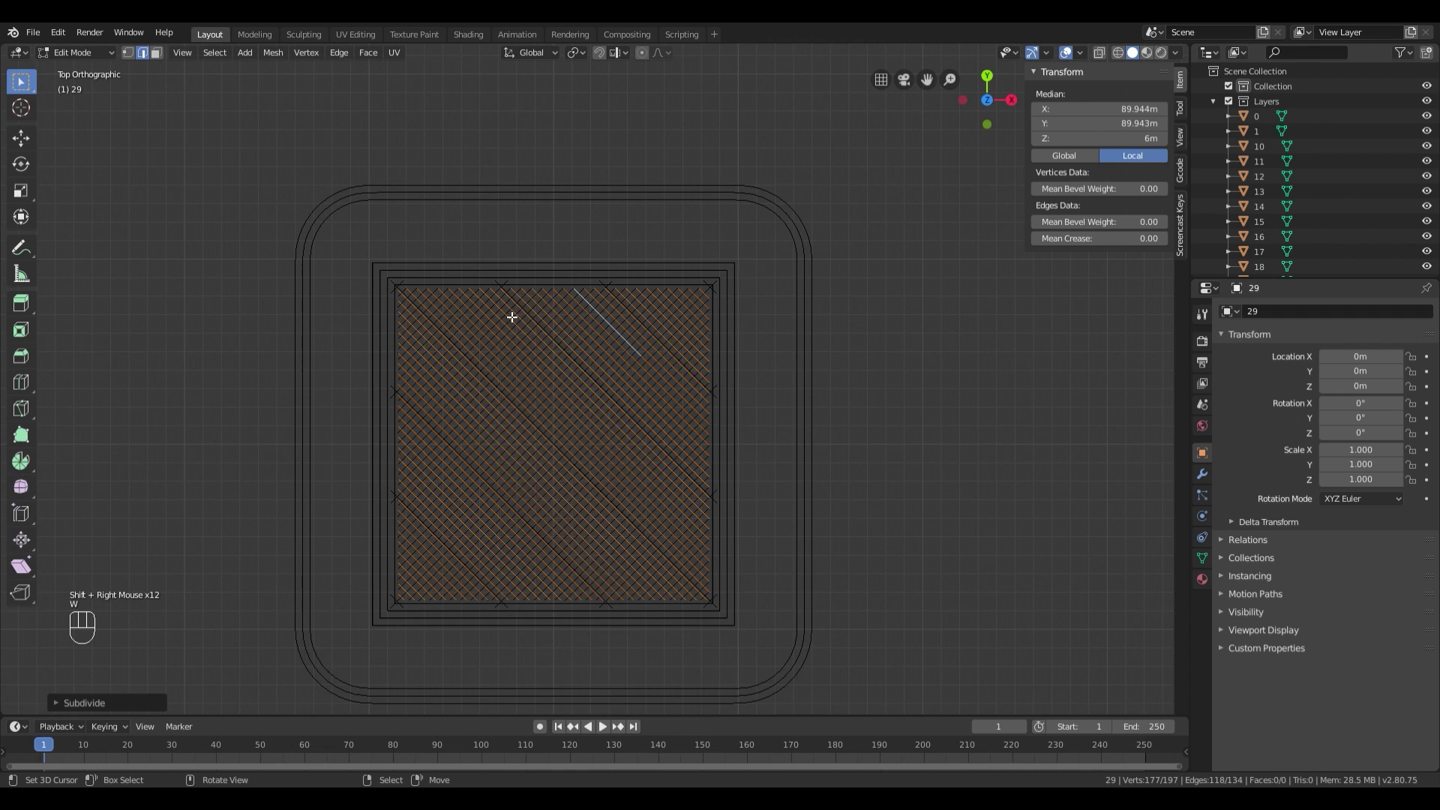
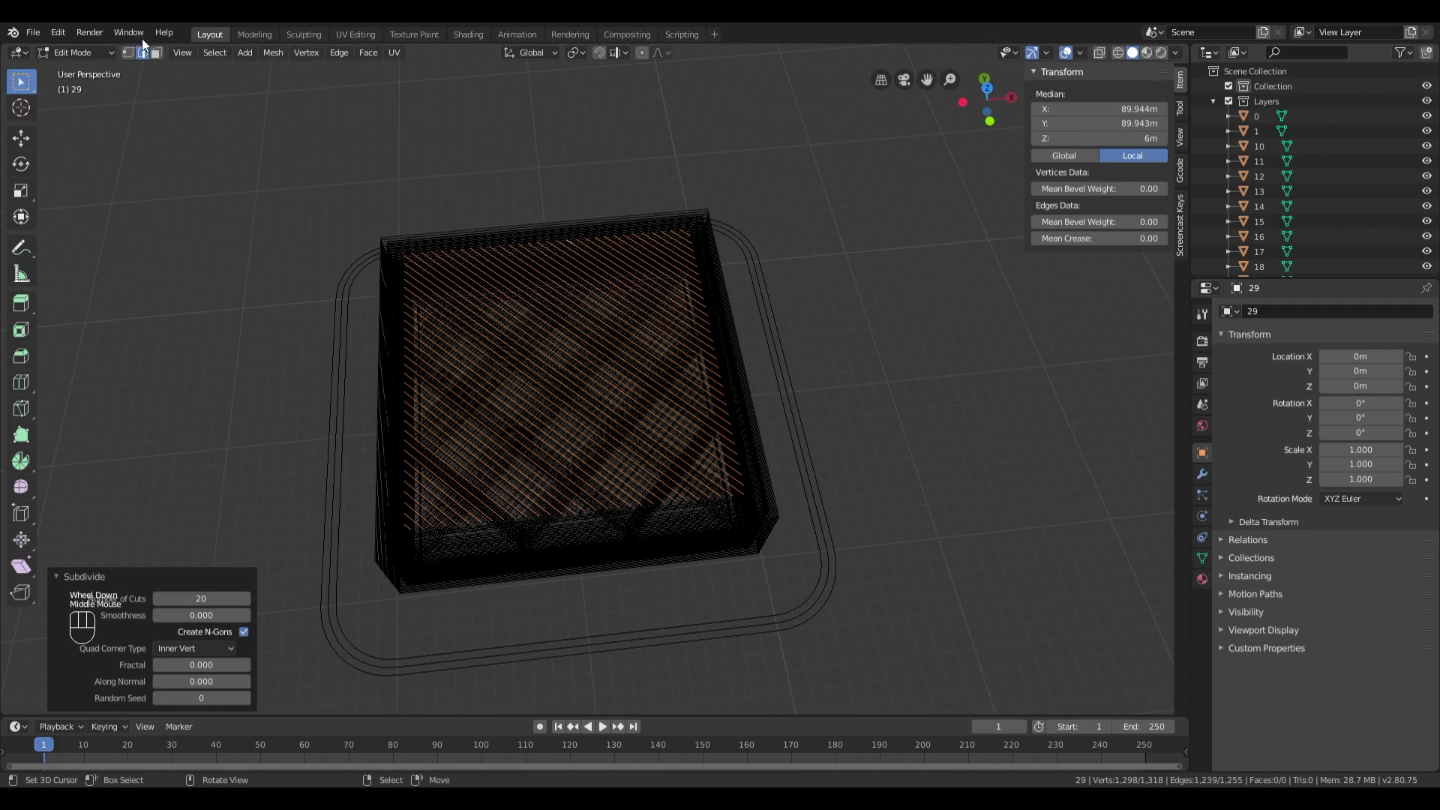
# Step: Select one vertex of layer 29, switch to front view and enable proportional editing
pyautogui.click(134, 58)
pyautogui.rightClick(968, 304)
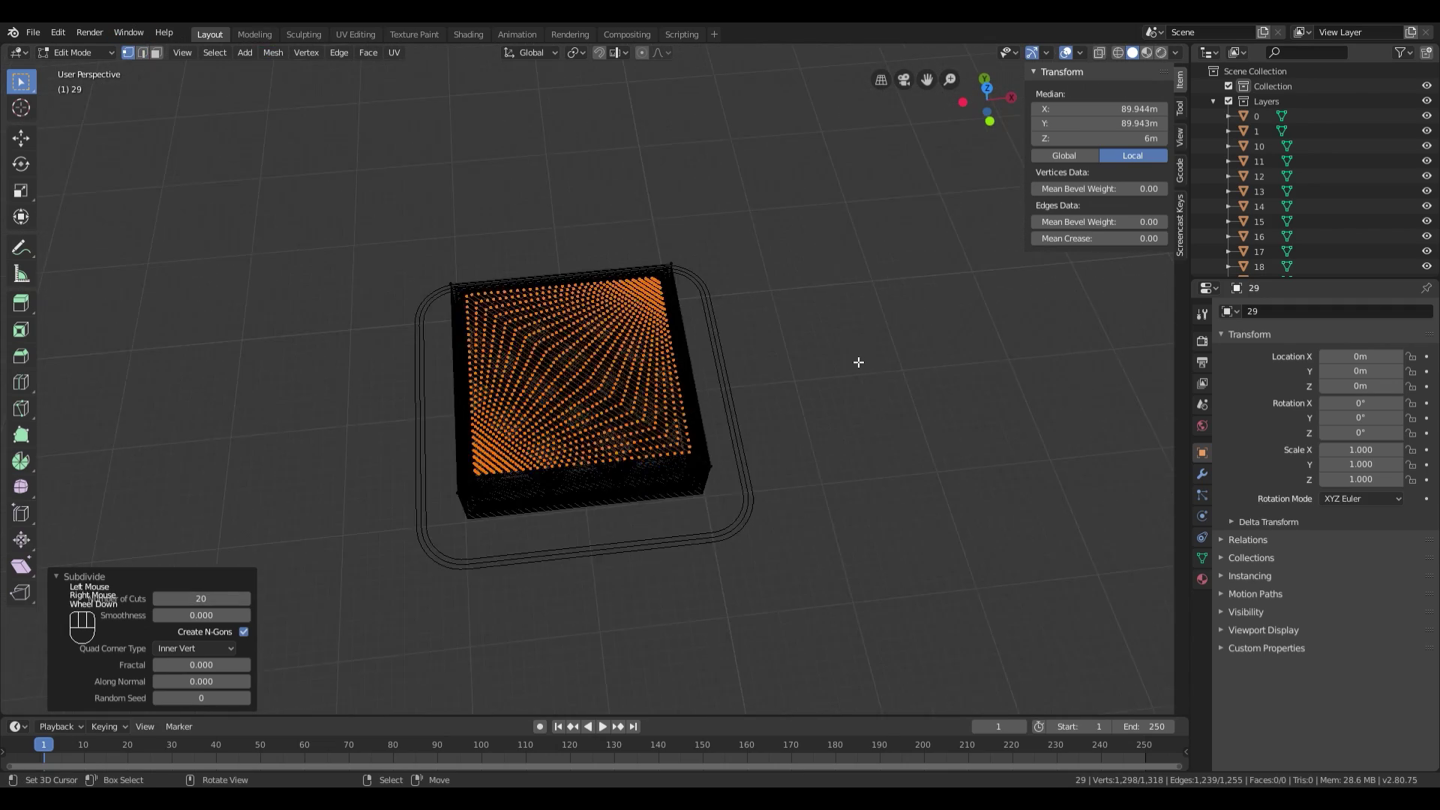
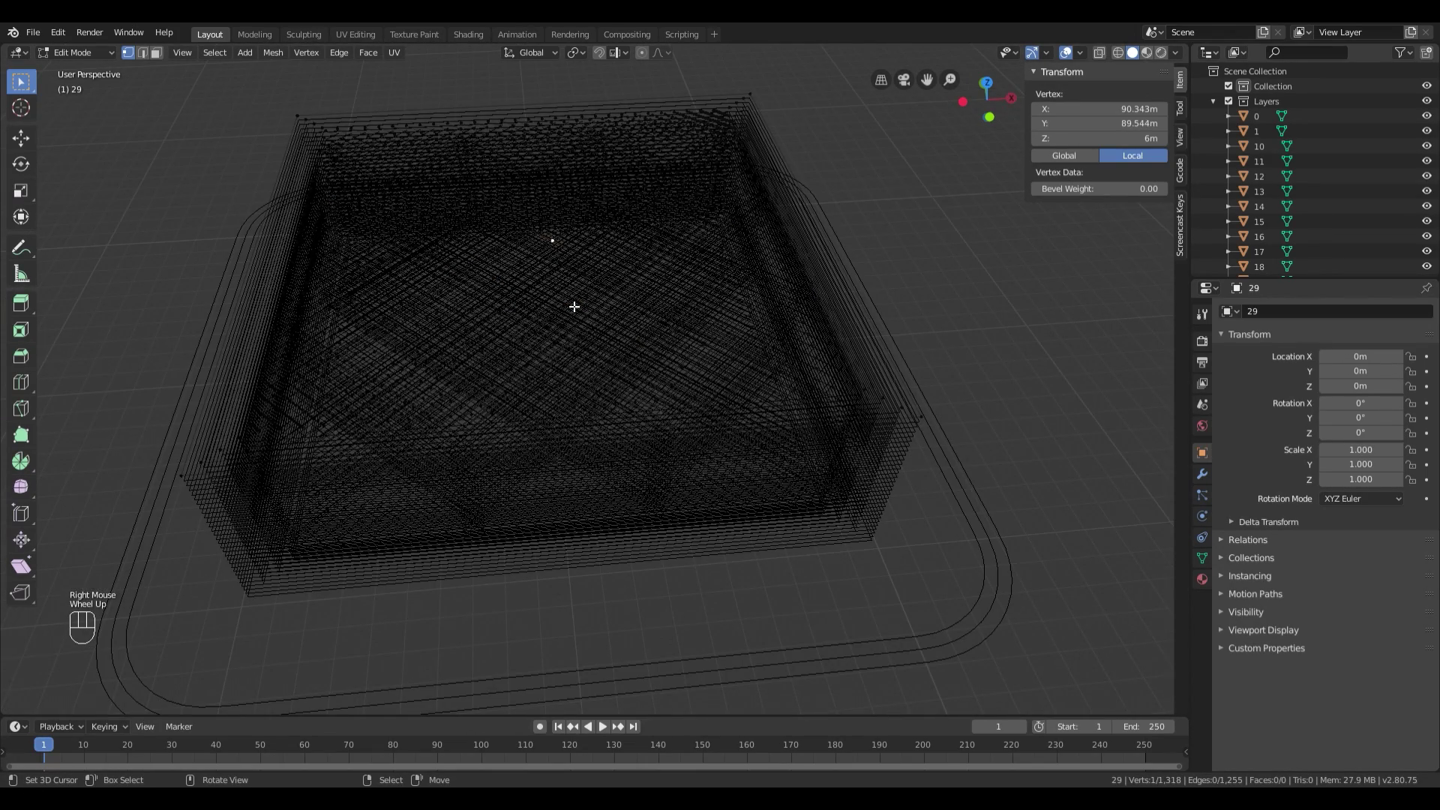
pyautogui.press('KP_7')
pyautogui.press('KP_1')
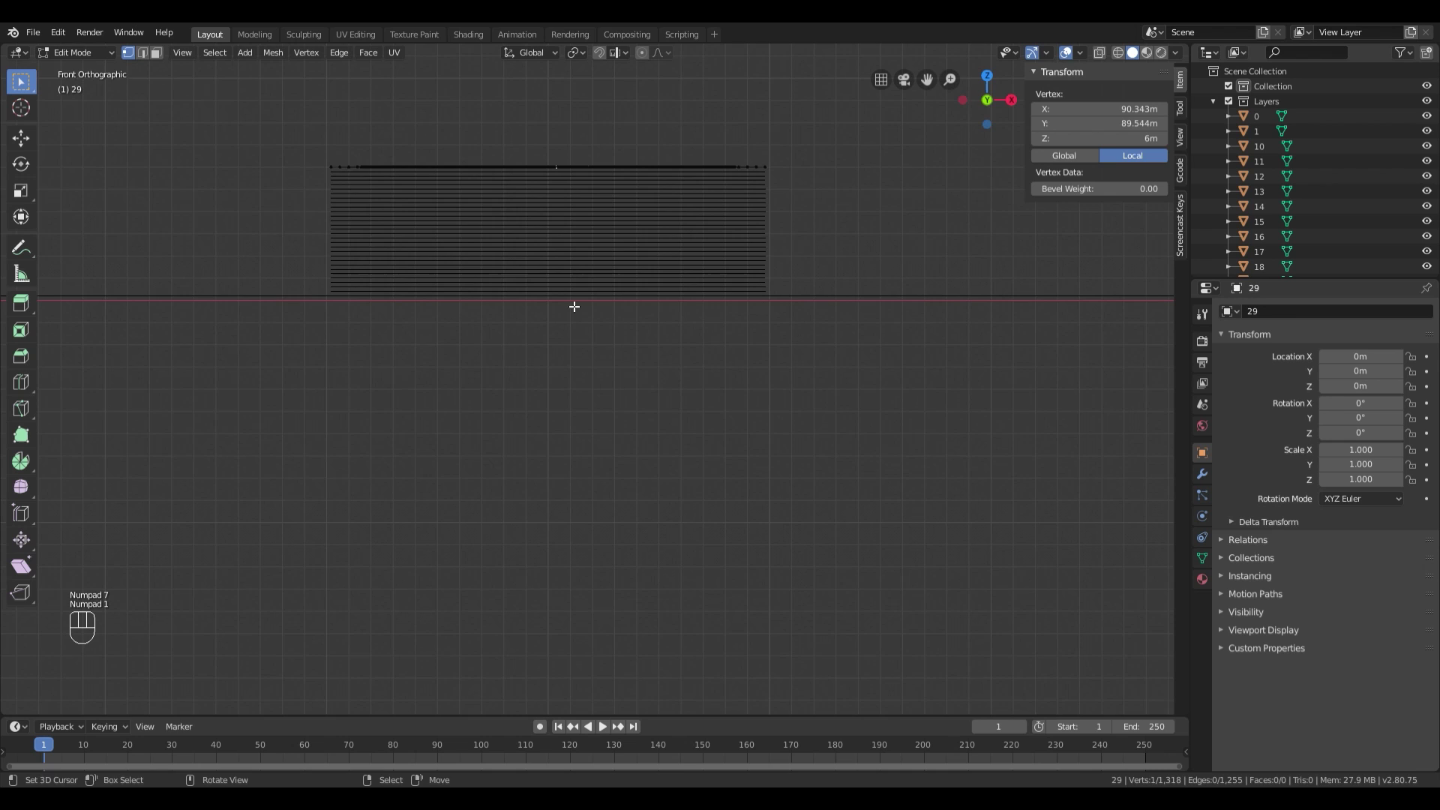
pyautogui.moveTo(635, 145); pyautogui.dragTo(653, 369)
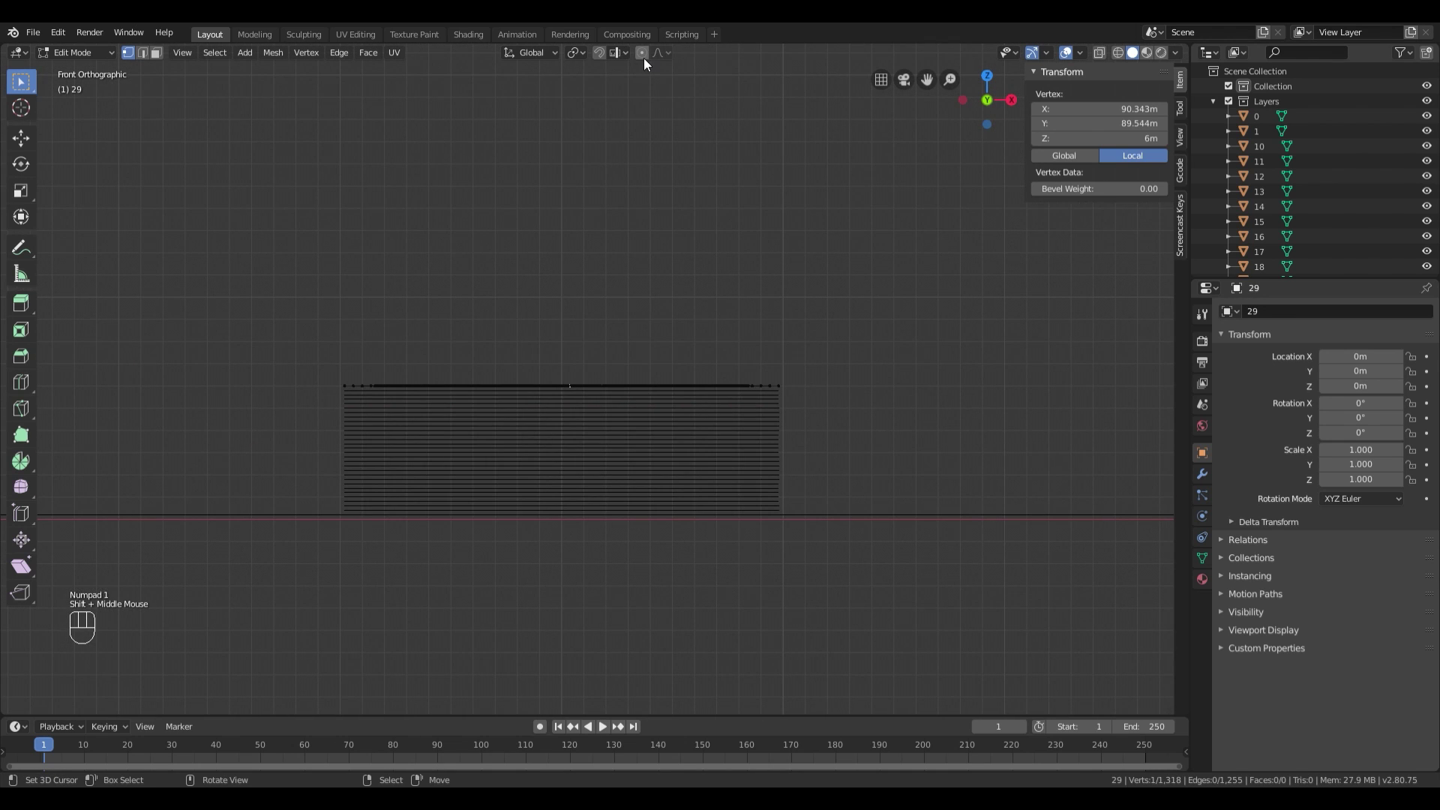
pyautogui.click(649, 65)
# Step: With Random falloff, move the vertex up along Z at a large proportional size, then return to Object Mode
pyautogui.moveTo(660, 59); pyautogui.dragTo(903, 194)
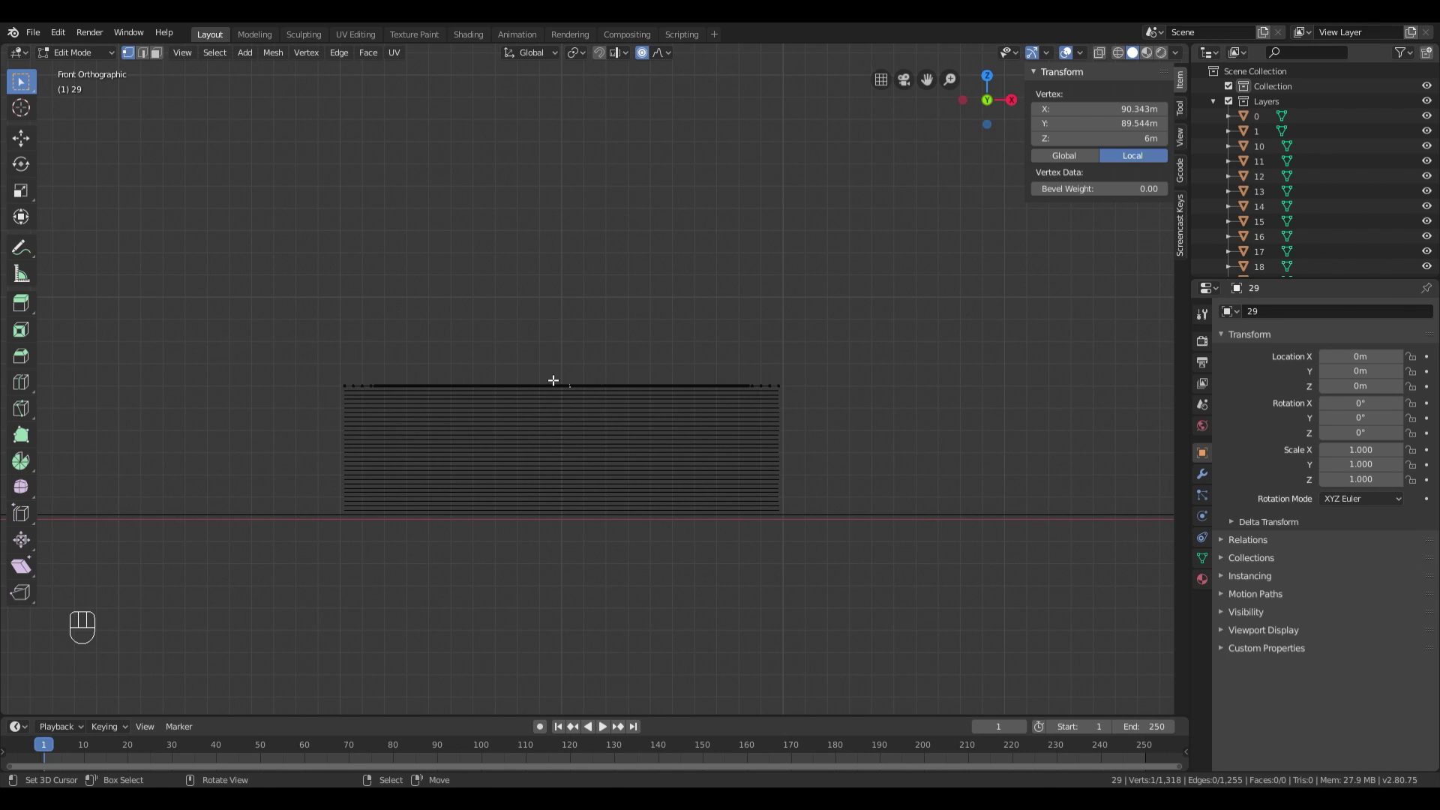
pyautogui.scroll(-3)
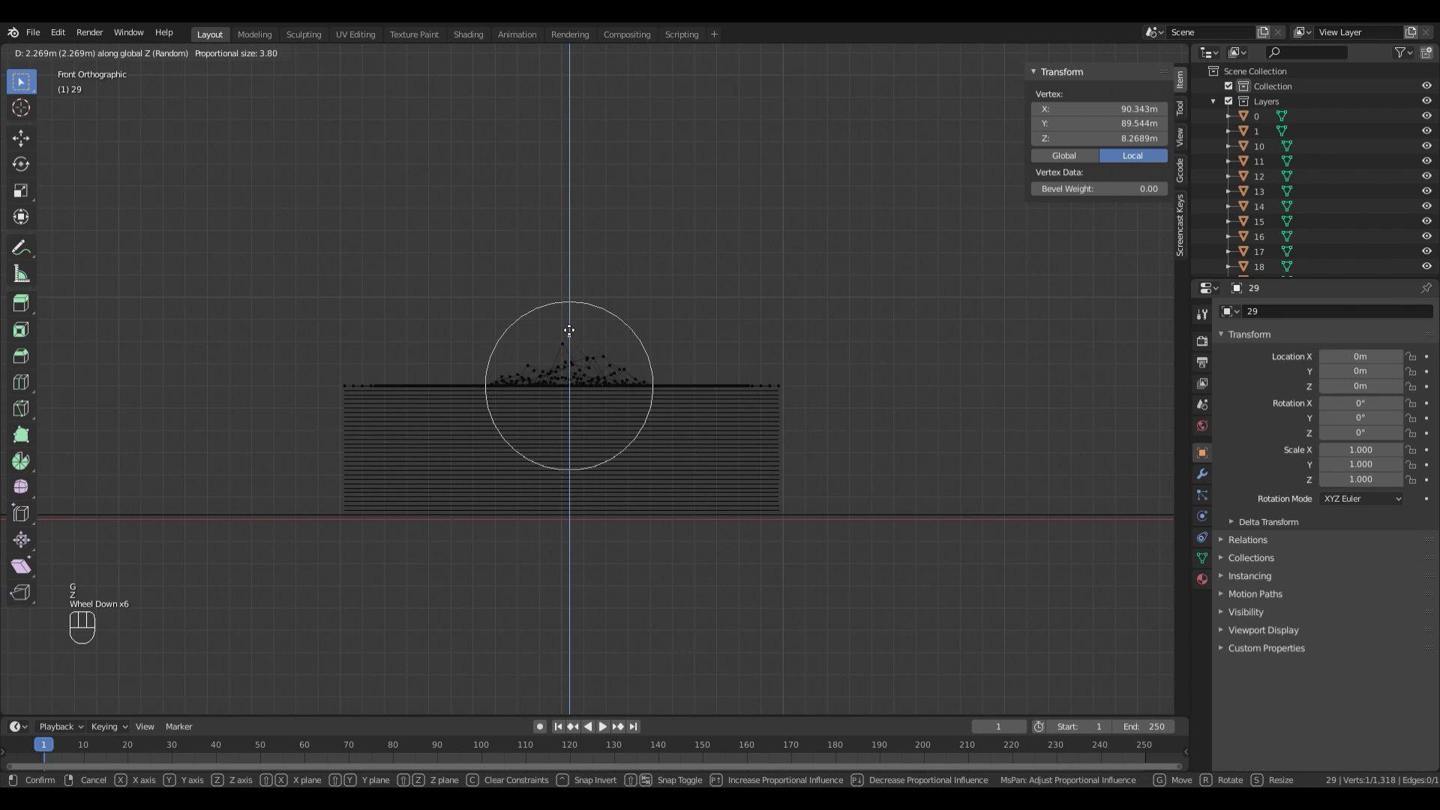
pyautogui.scroll(-3)
pyautogui.scroll(3)
pyautogui.scroll(-3)
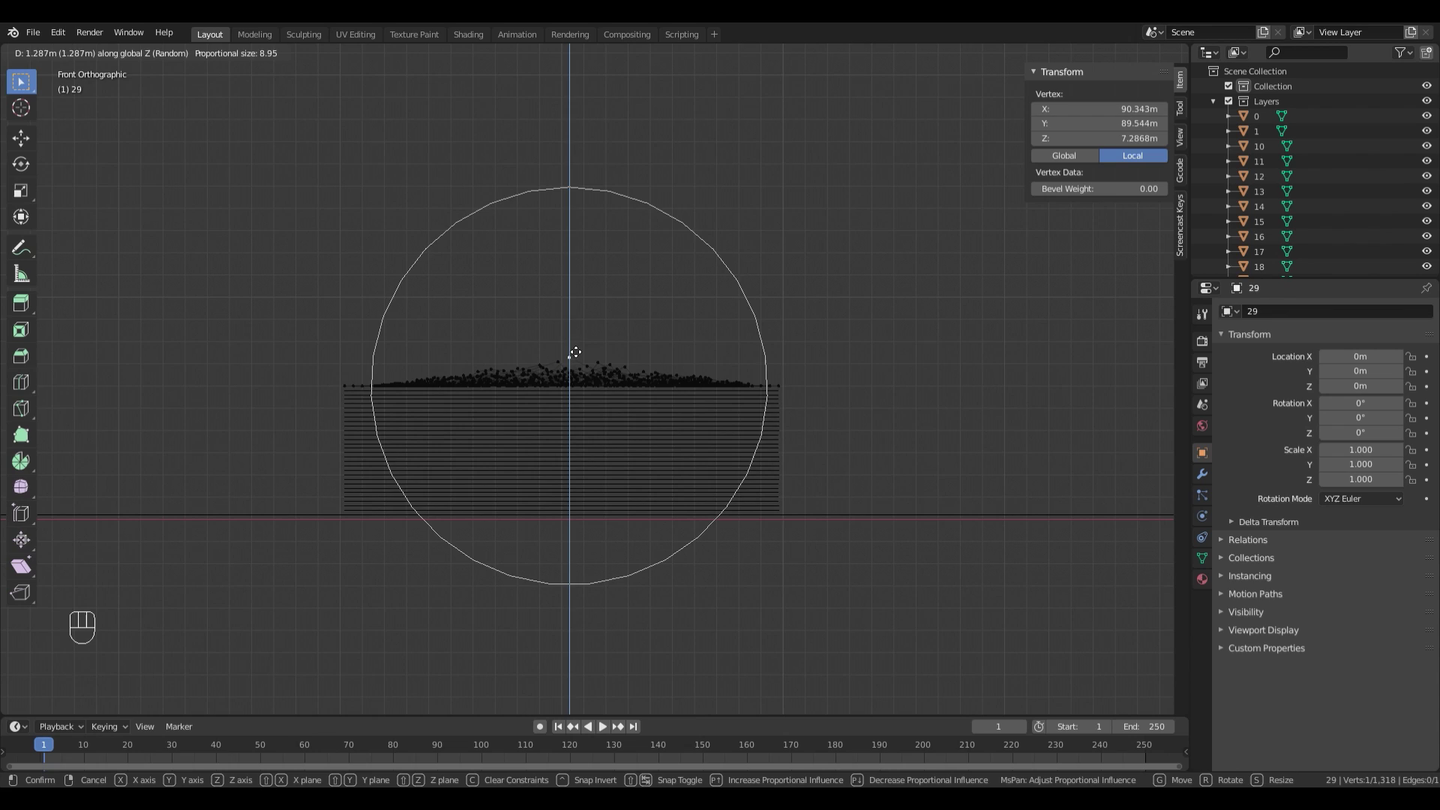
pyautogui.moveTo(583, 348); pyautogui.dragTo(620, 294)
pyautogui.moveTo(620, 295); pyautogui.dragTo(620, 327)
pyautogui.scroll(-3)
pyautogui.scroll(3)
pyautogui.press('Tab')
# Step: From the side view, duplicate fuzzy layer 29 and move the copy straight up along Z
pyautogui.middleClick(815, 368)
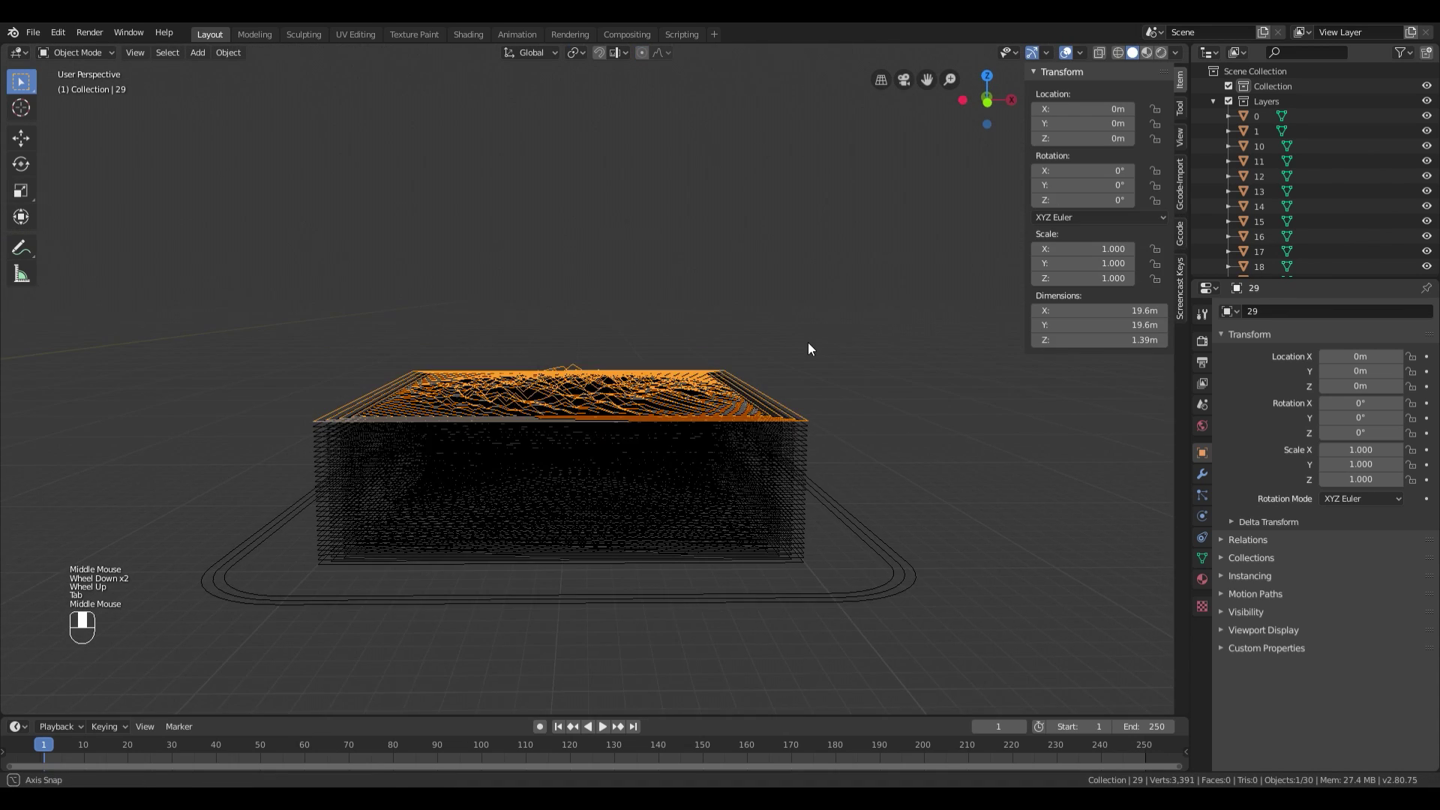
pyautogui.scroll(3)
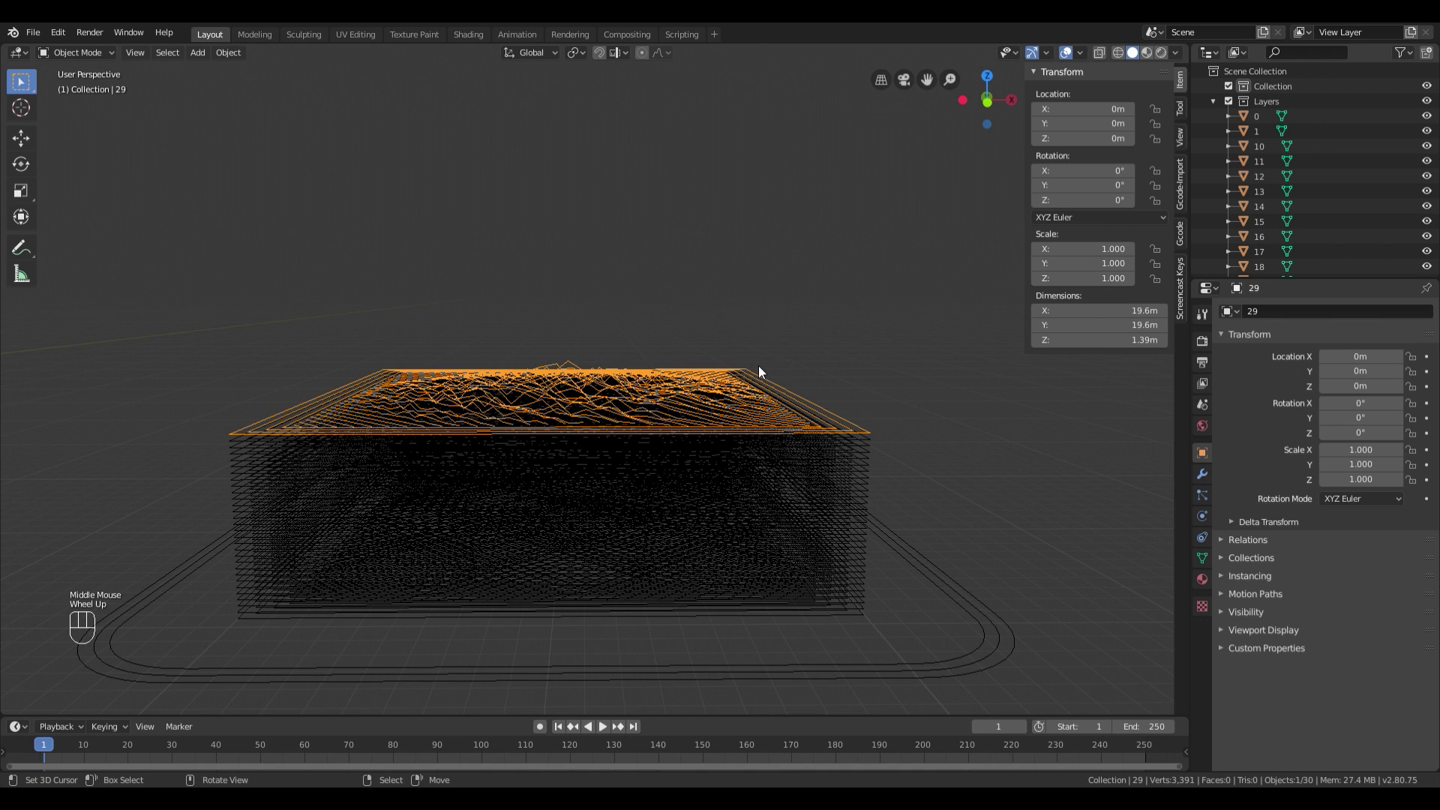
pyautogui.press('KP_3')
pyautogui.scroll(3)
pyautogui.moveTo(339, 285); pyautogui.dragTo(415, 321)
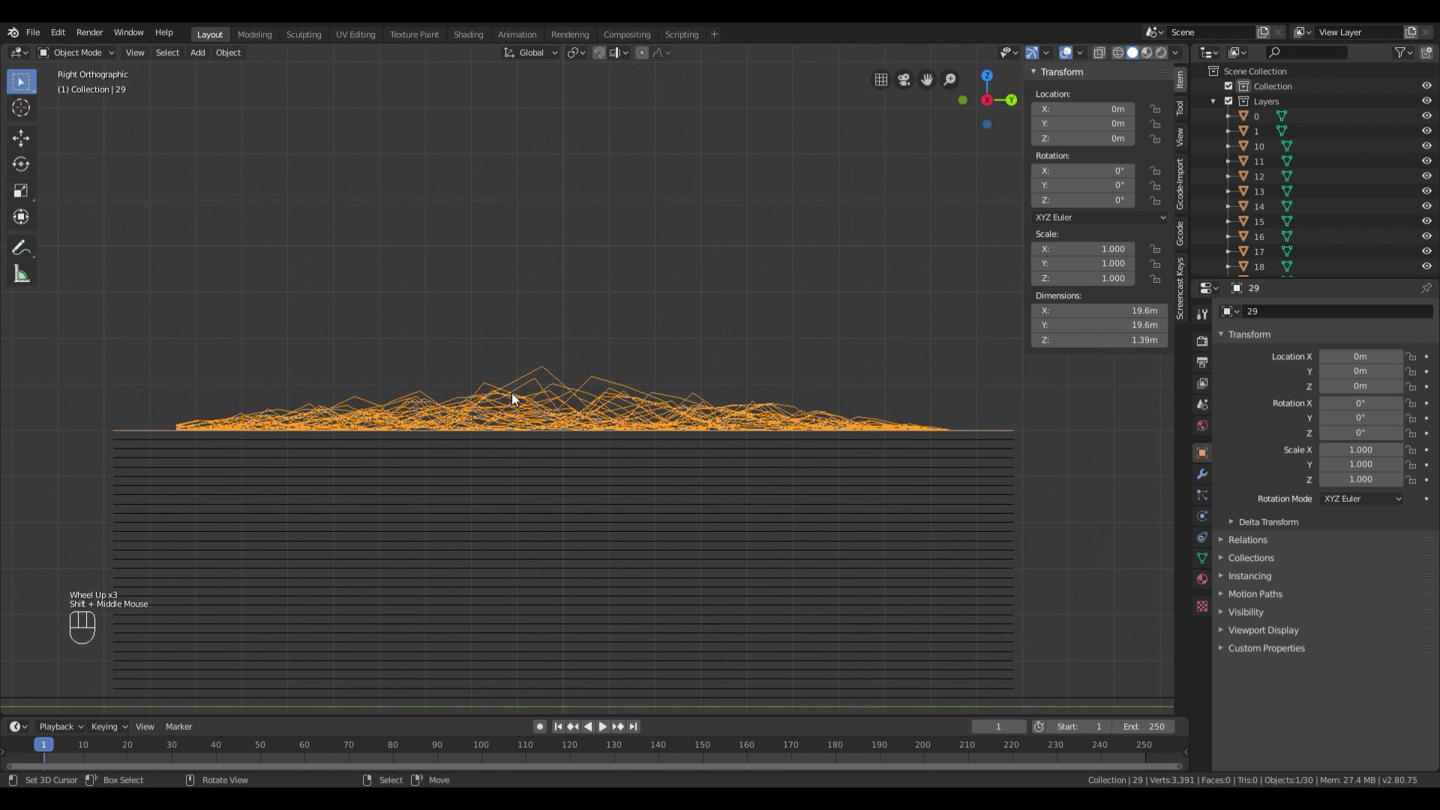
pyautogui.press('shift+d')
pyautogui.press('Escape')
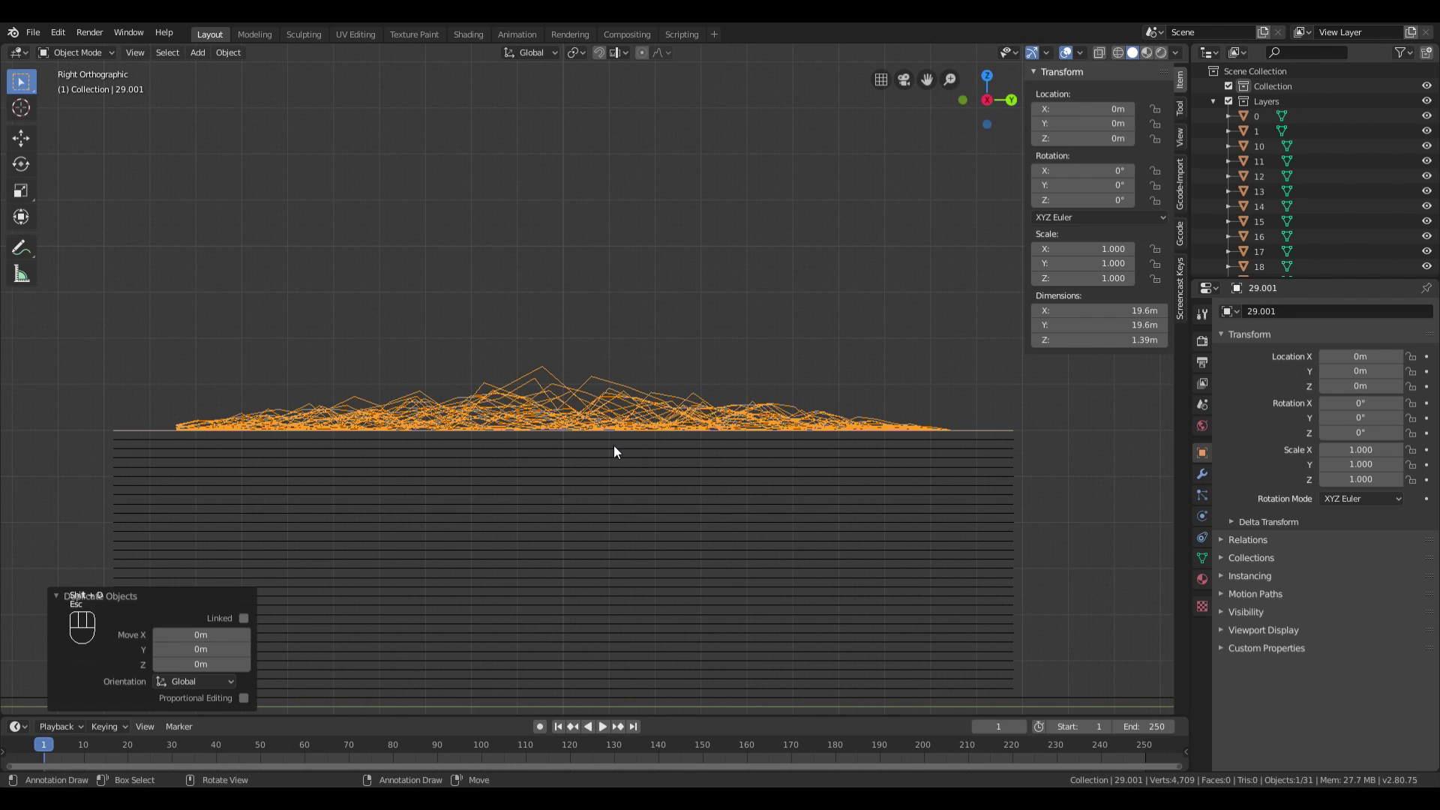
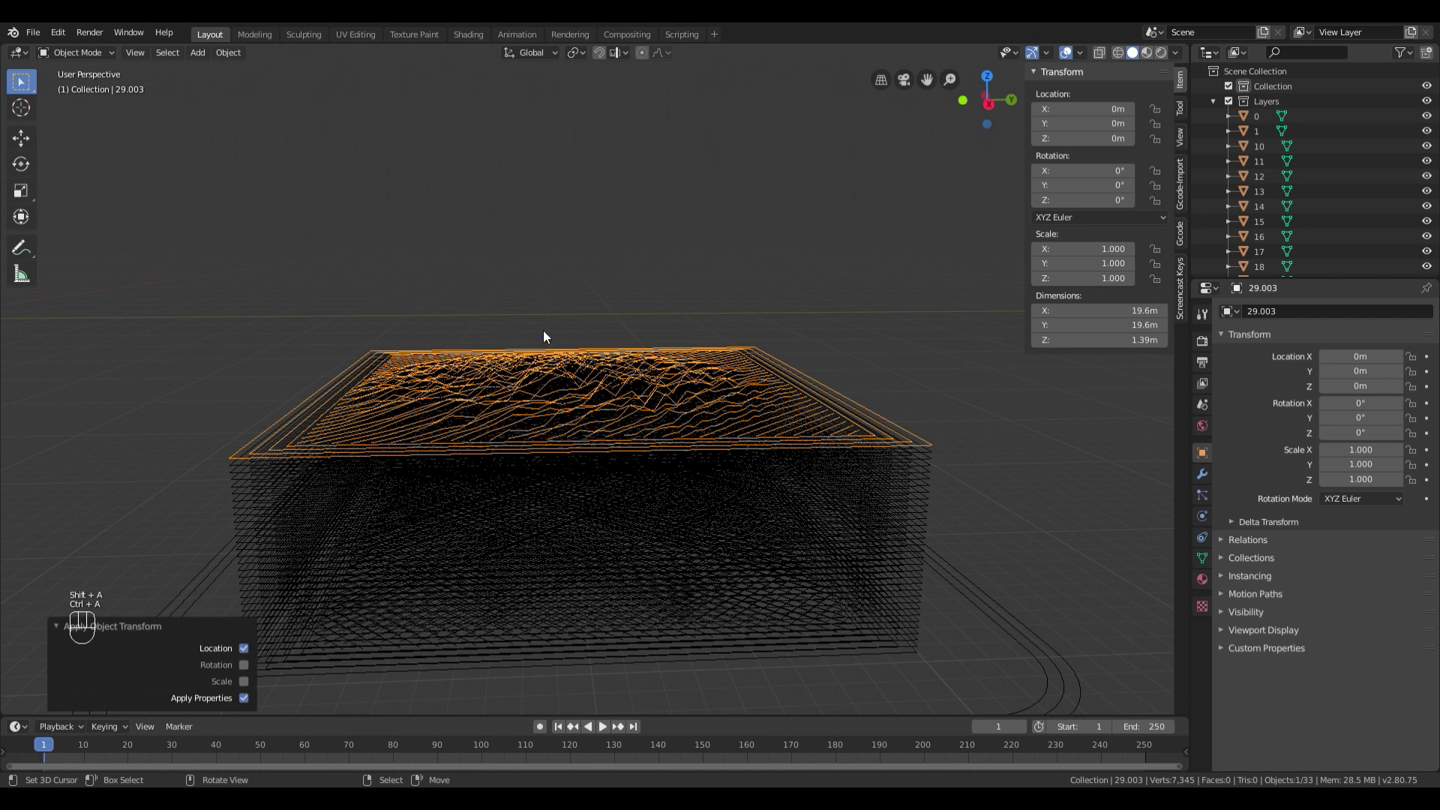
# Step: Apply Location to each duplicated fuzzy layer so its offset is baked into the geometry
pyautogui.middleClick(697, 392)
pyautogui.click(701, 378)
pyautogui.moveTo(673, 367); pyautogui.dragTo(626, 372)
pyautogui.rightClick(316, 403)
pyautogui.press('ctrl+a')
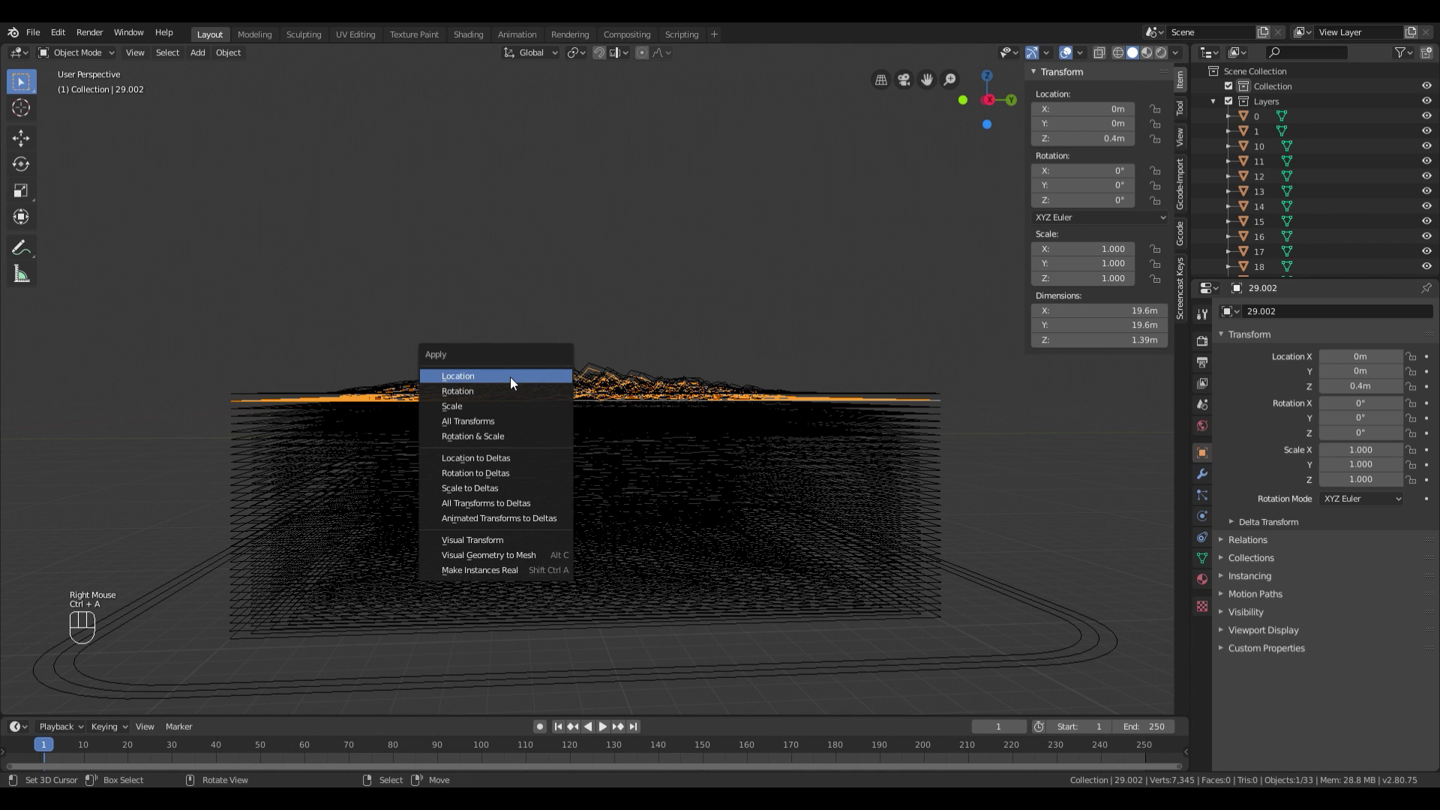
pyautogui.rightClick(257, 412)
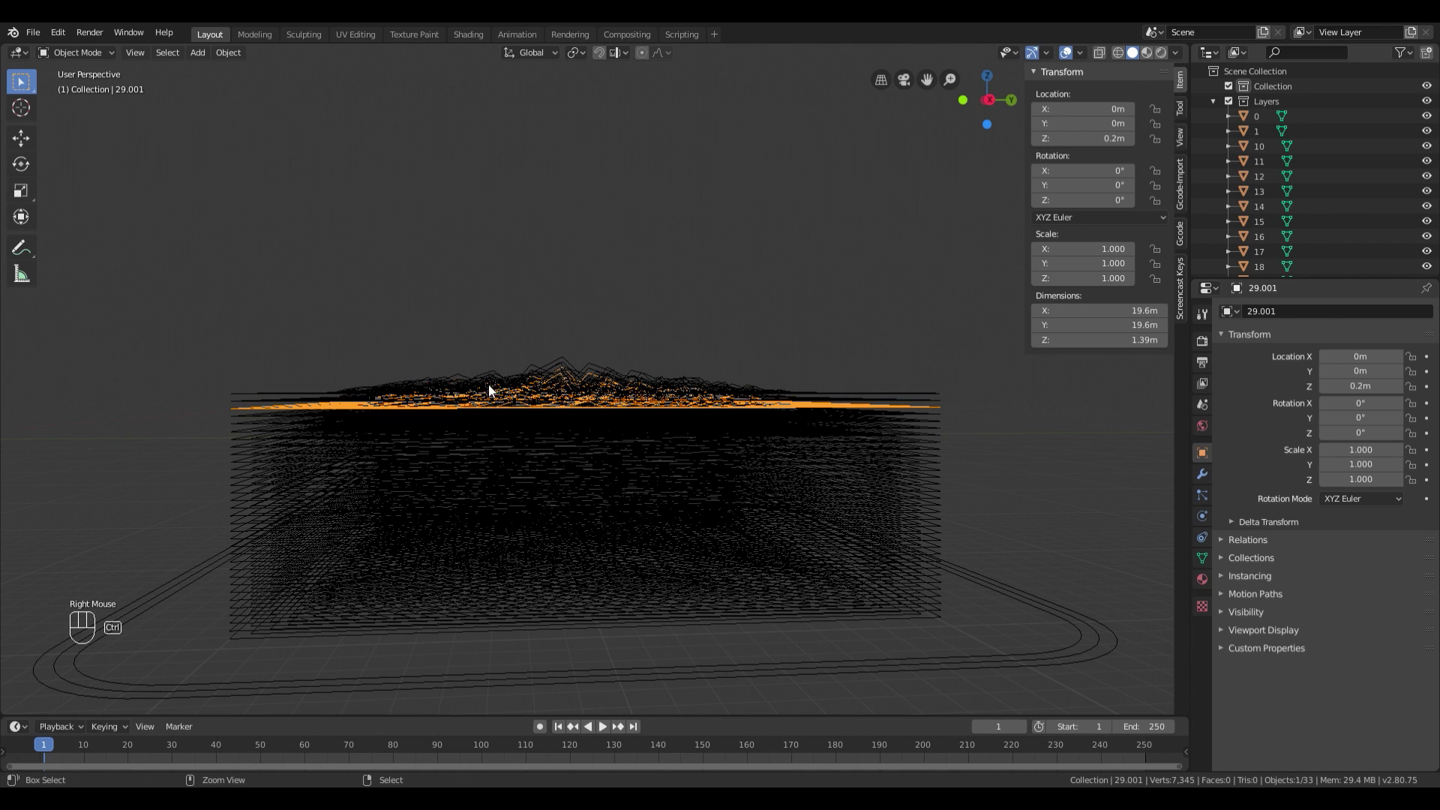
pyautogui.press('ctrl+a')
pyautogui.rightClick(267, 420)
pyautogui.press('ctrl+a')
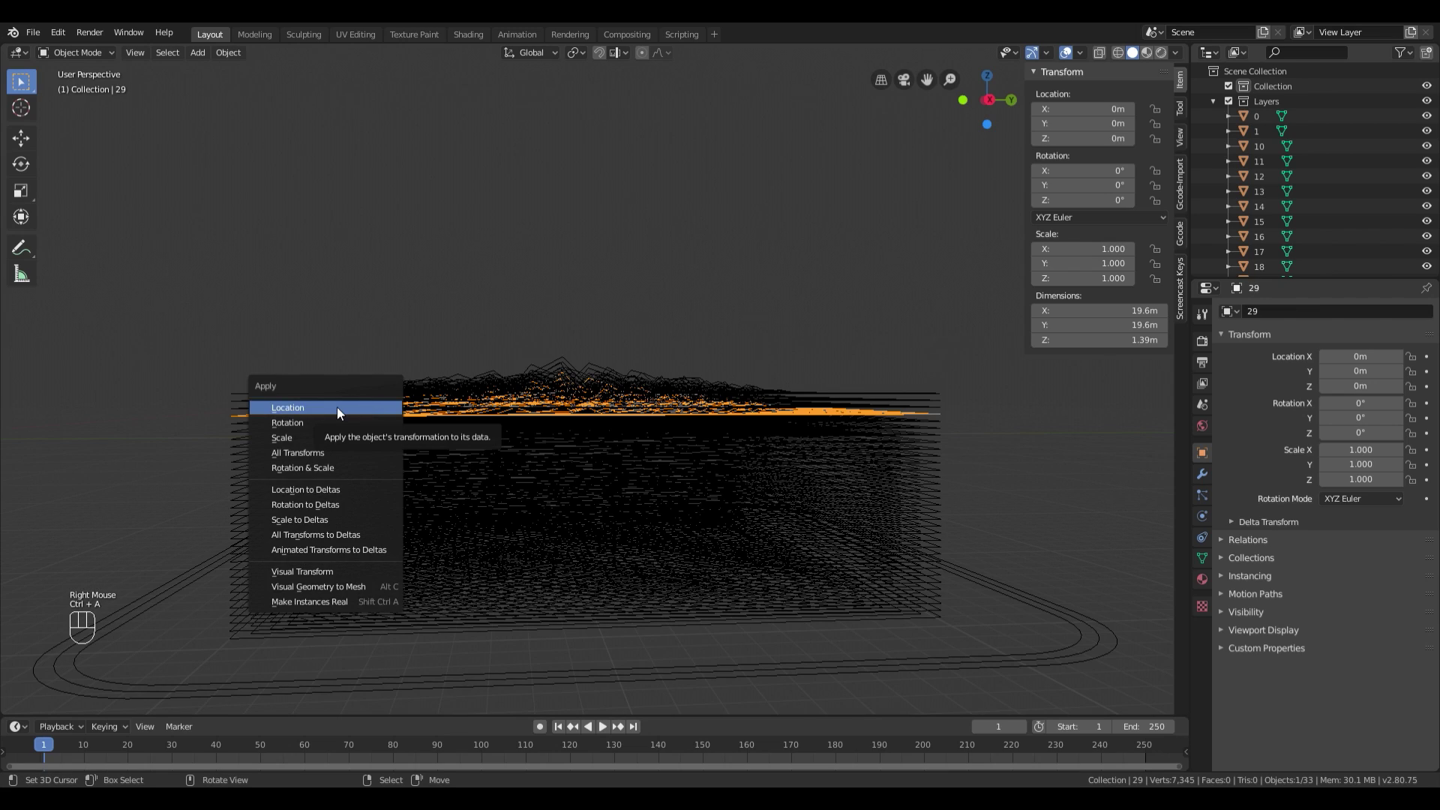